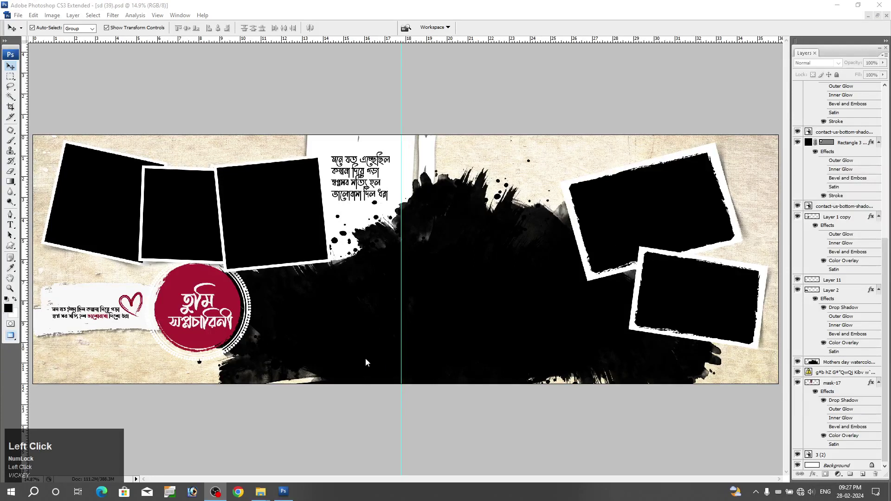
Pick a model portrait from the photos folder and bring it into the album document
{"action": "left_click", "coordinate": [370, 356]}
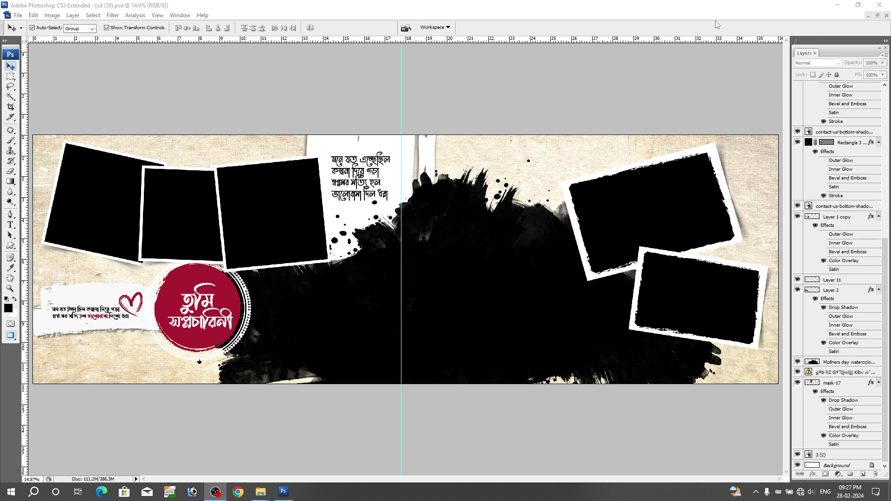
{"action": "left_click", "coordinate": [62, 18]}
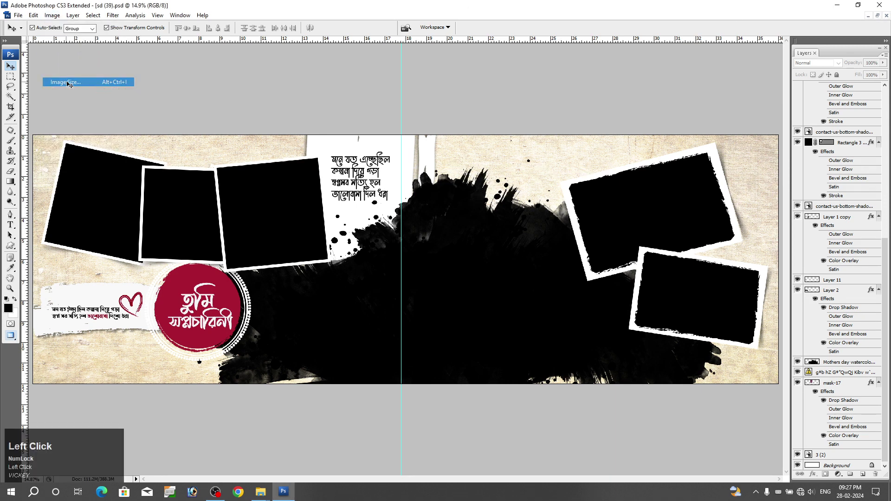
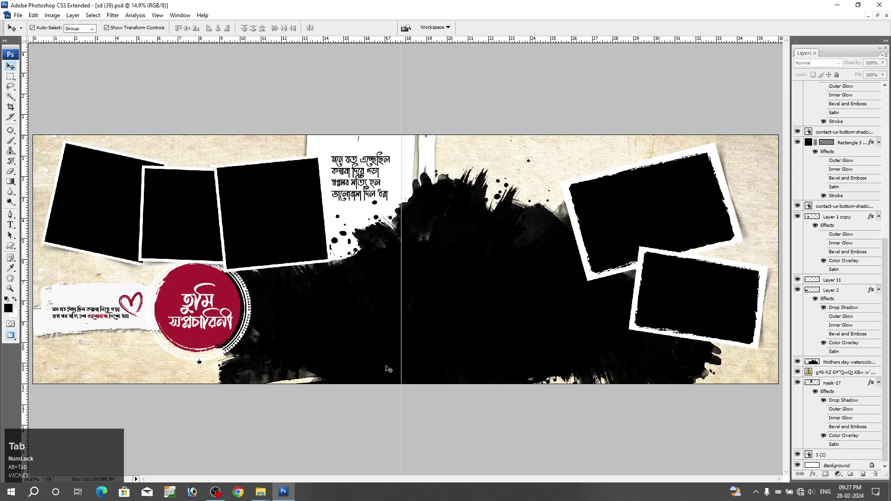
{"action": "key", "text": "alt+Tab"}
{"action": "left_click", "coordinate": [120, 138]}
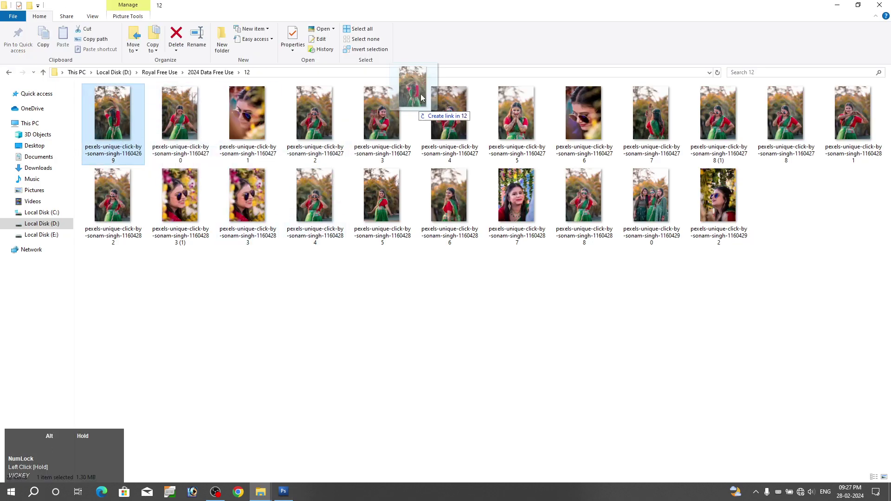
{"action": "key", "text": "alt+Tab"}
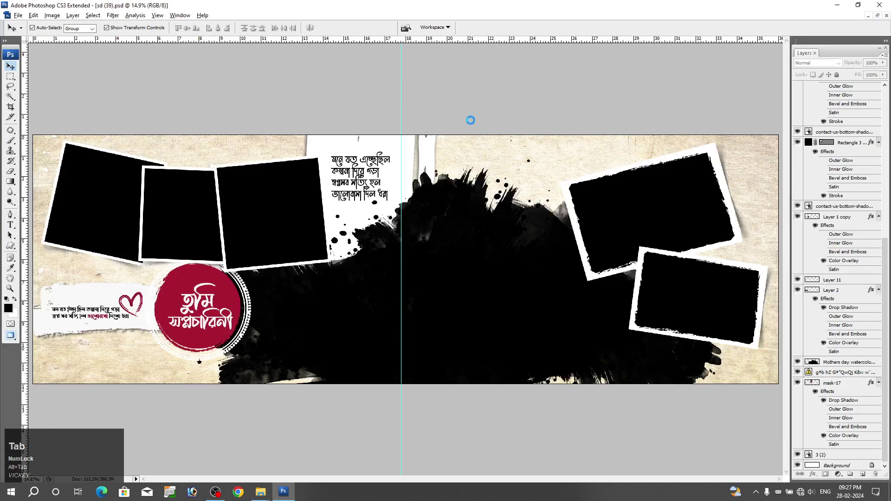
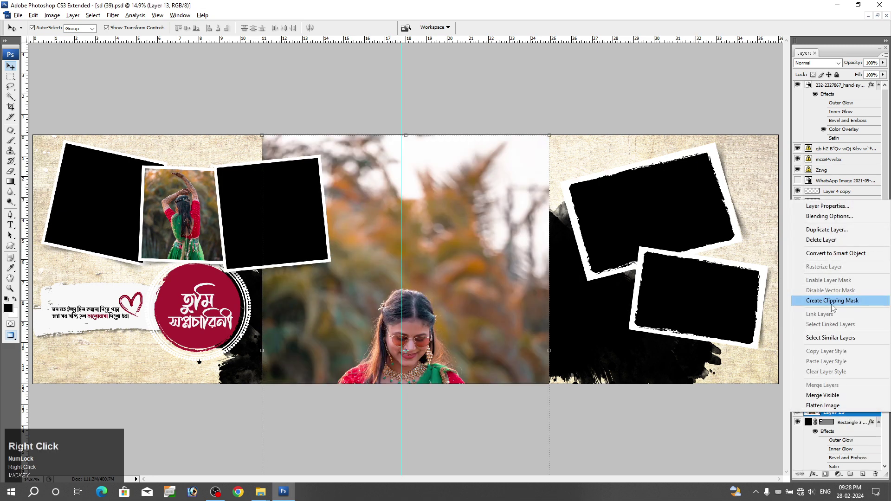
Clip the portrait into the third left-page frame and commit its resize and tilt
{"action": "left_click", "coordinate": [835, 310]}
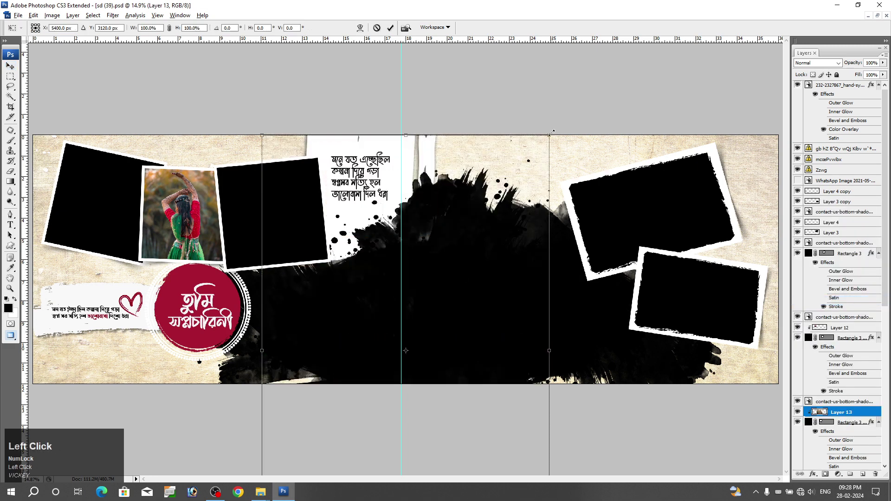
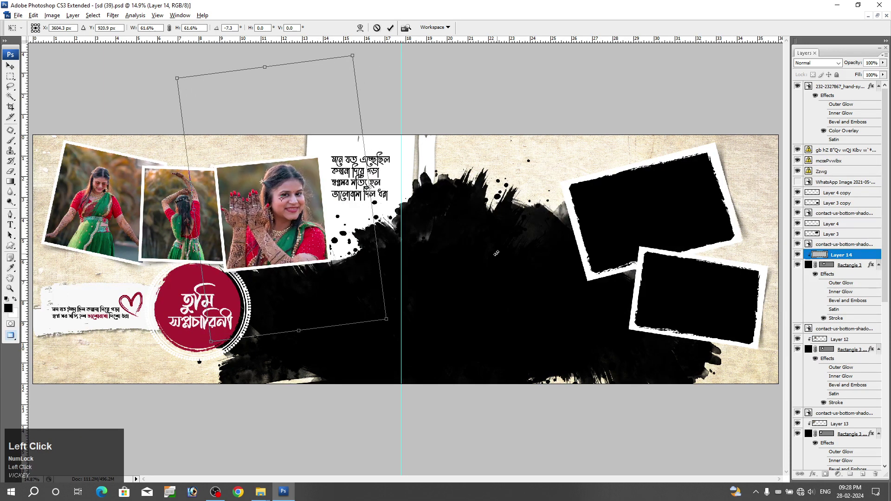
{"action": "key", "text": "Right"}
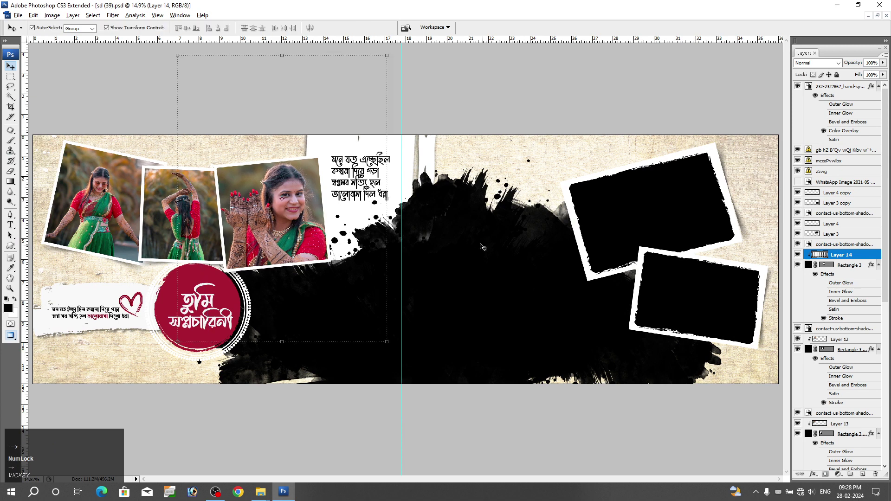
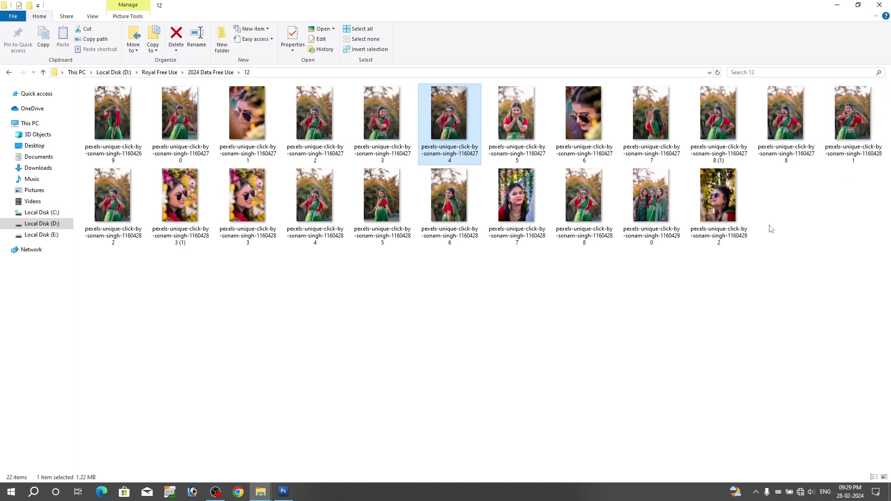
Pick the smiling portrait from the folder and return to the album to place it over the splash
{"action": "left_click", "coordinate": [449, 215]}
{"action": "key", "text": "alt+Tab"}
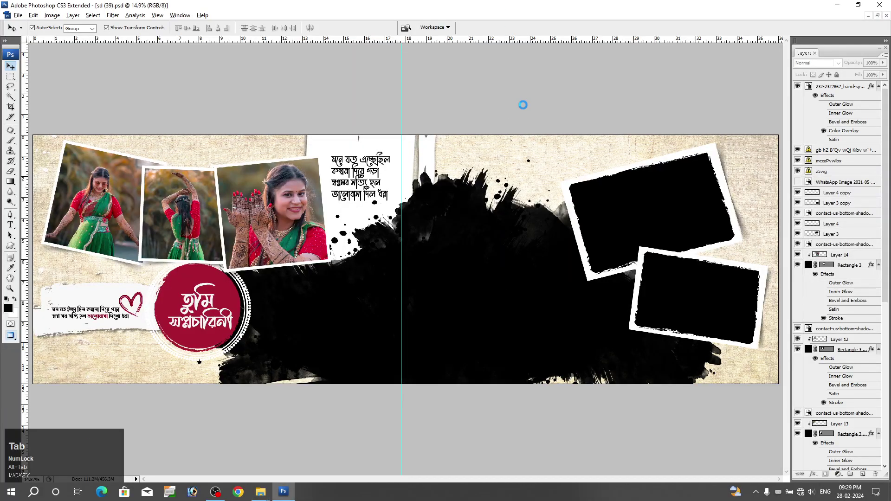
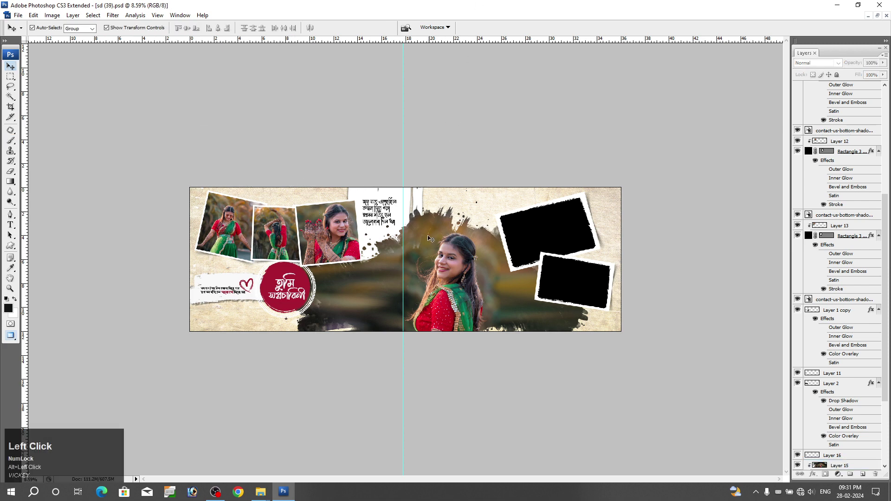
Enlarge the view to check the whole spread with the splash portrait in place
{"action": "right_click", "coordinate": [425, 236]}
{"action": "left_click", "coordinate": [439, 247]}
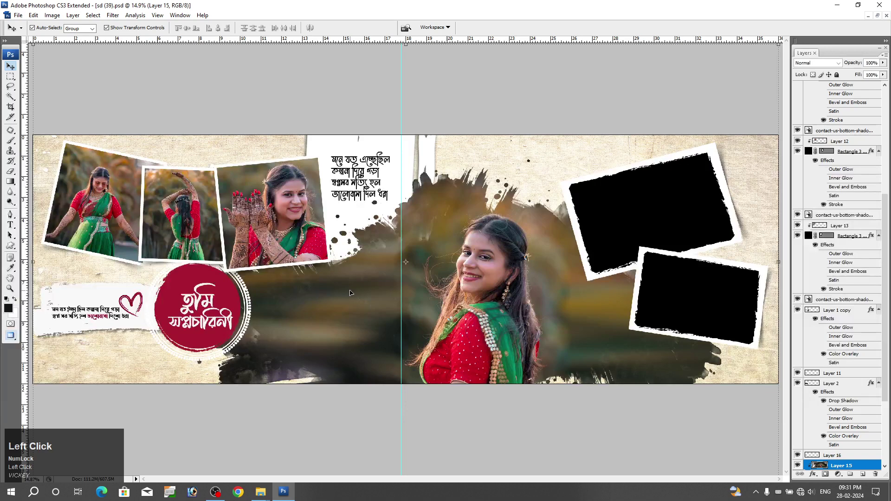
{"action": "right_click", "coordinate": [550, 324]}
{"action": "left_click", "coordinate": [566, 335]}
{"action": "scroll", "scroll_direction": "down", "scroll_amount": 3}
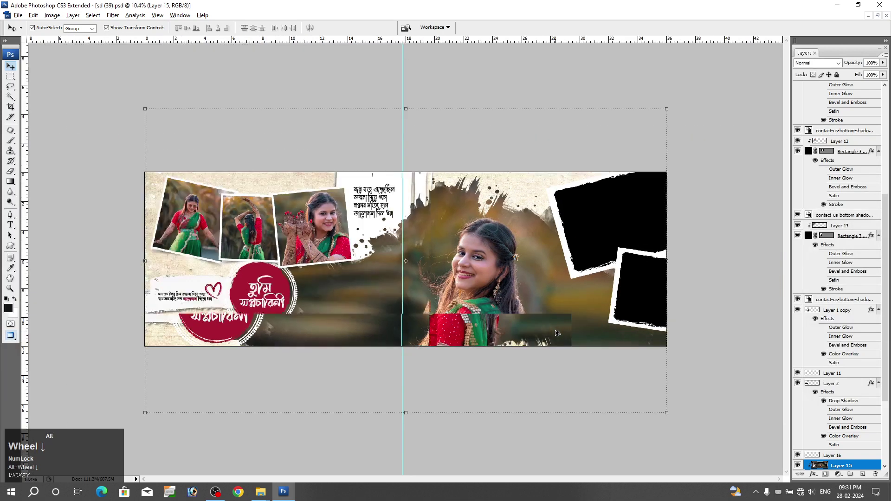
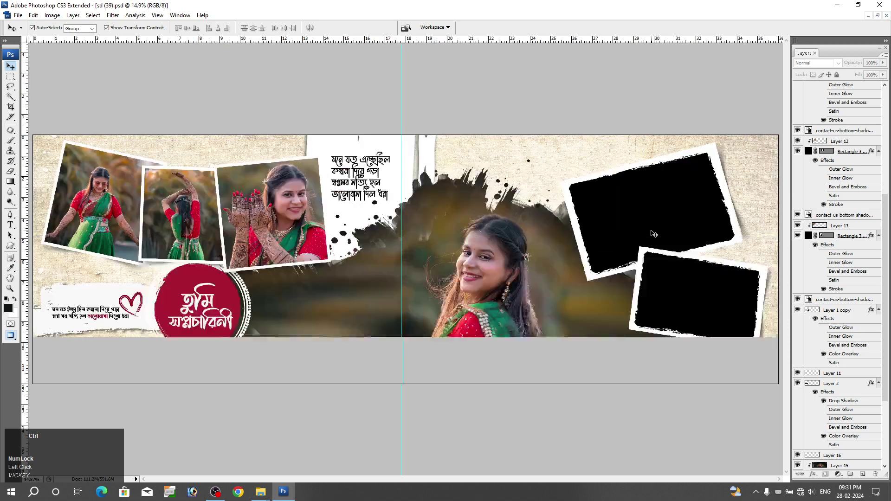
Switch to the pexels group photo of three women and select all of it
{"action": "key", "text": "ctrl+Tab"}
{"action": "left_click", "coordinate": [264, 496]}
{"action": "key", "text": "alt+Tab"}
{"action": "key", "text": "alt+Tab"}
{"action": "left_click", "coordinate": [658, 213]}
{"action": "key", "text": "alt+Tab"}
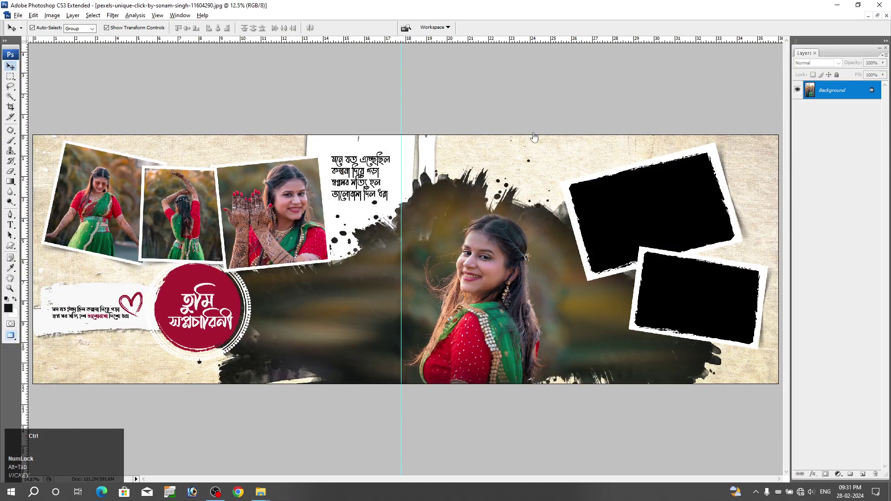
{"action": "key", "text": "ctrl+a"}
Copy the group photo into the upper right frame at 53% and -15.8°, clipped to the frame
{"action": "key", "text": "ctrl+c"}
{"action": "key", "text": "ctrl+w"}
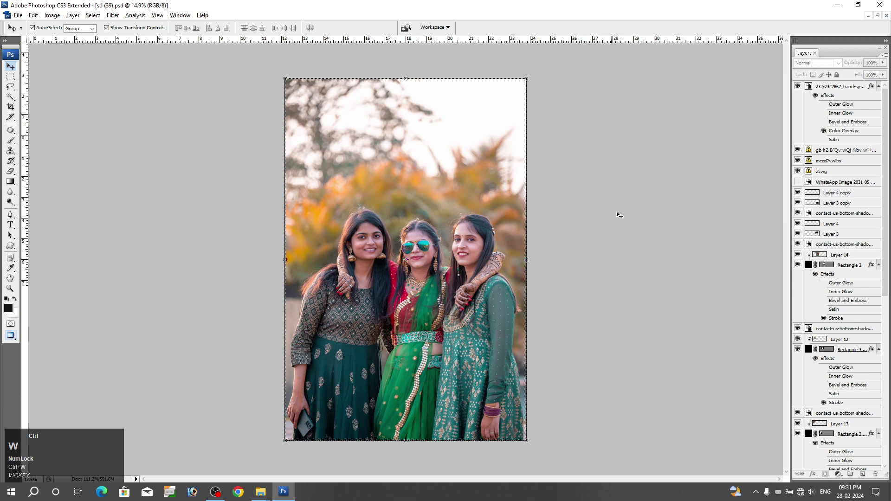
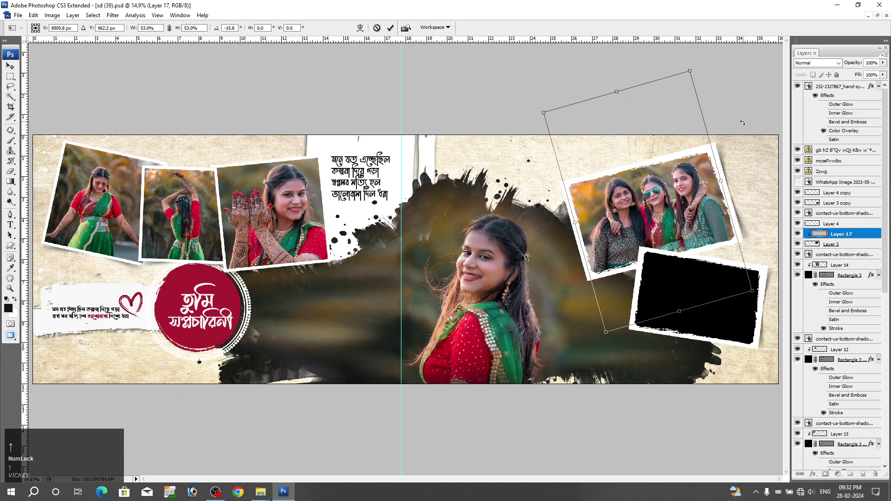
{"action": "key", "text": "Left"}
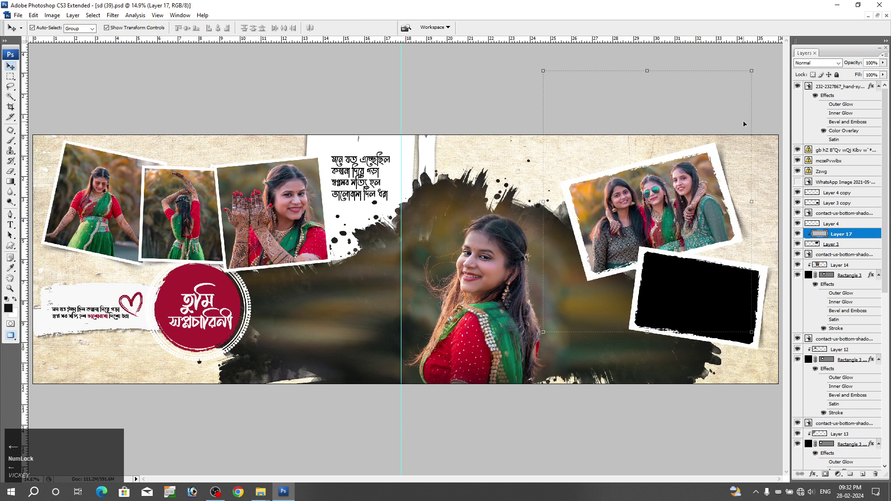
{"action": "key", "text": "ctrl+Num_Lock"}
{"action": "key", "text": "ctrl+Down"}
{"action": "key", "text": "v"}
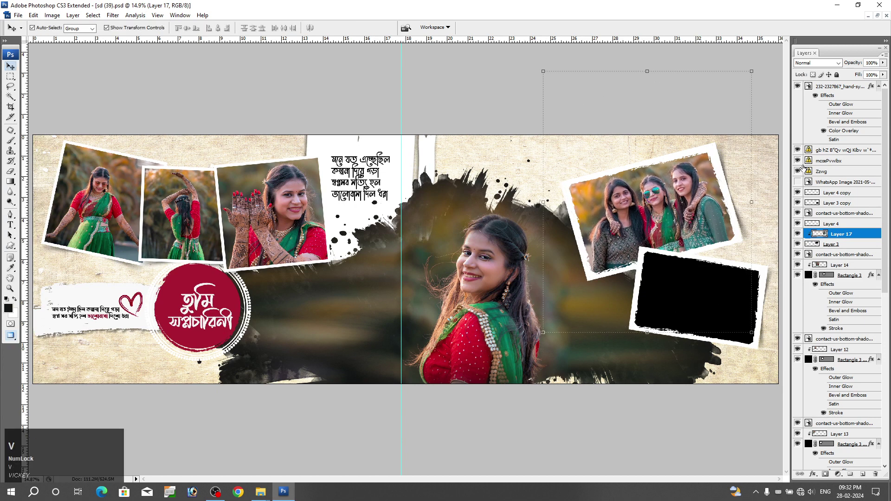
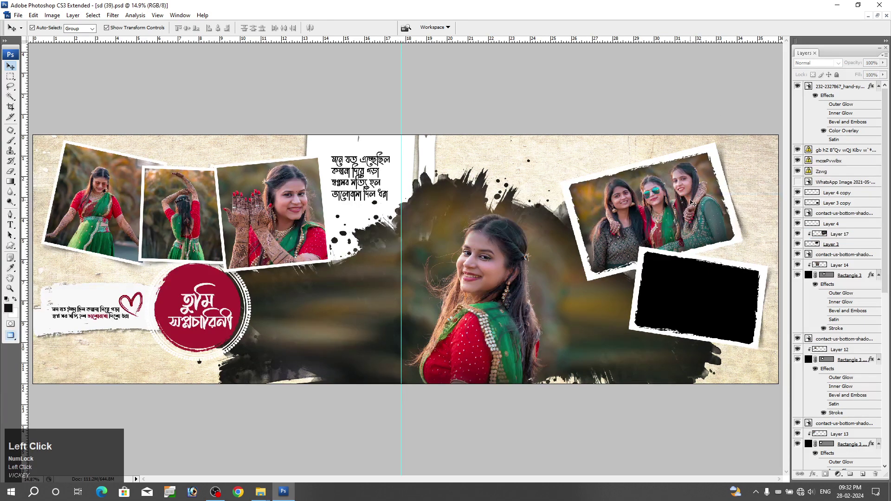
Carry the sunglasses portrait from folder 12 back to the Photoshop album
{"action": "key", "text": "alt+Tab"}
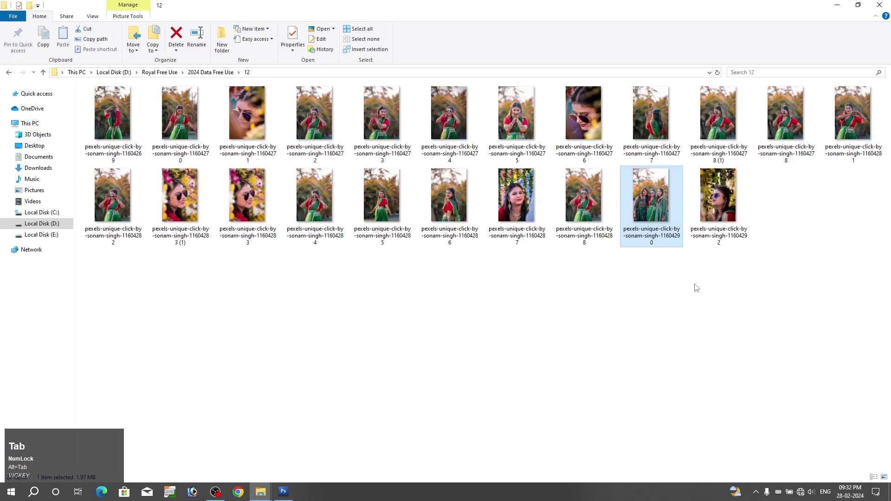
{"action": "key", "text": "alt+Tab"}
{"action": "key", "text": "alt+Tab"}
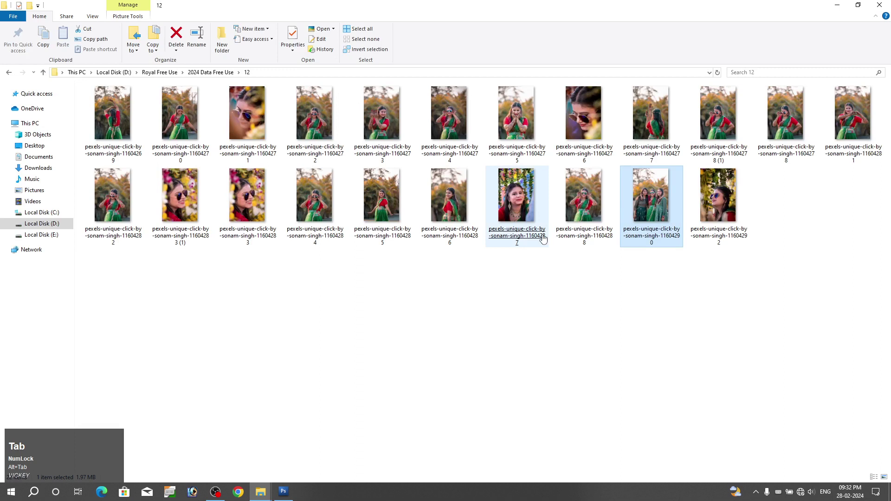
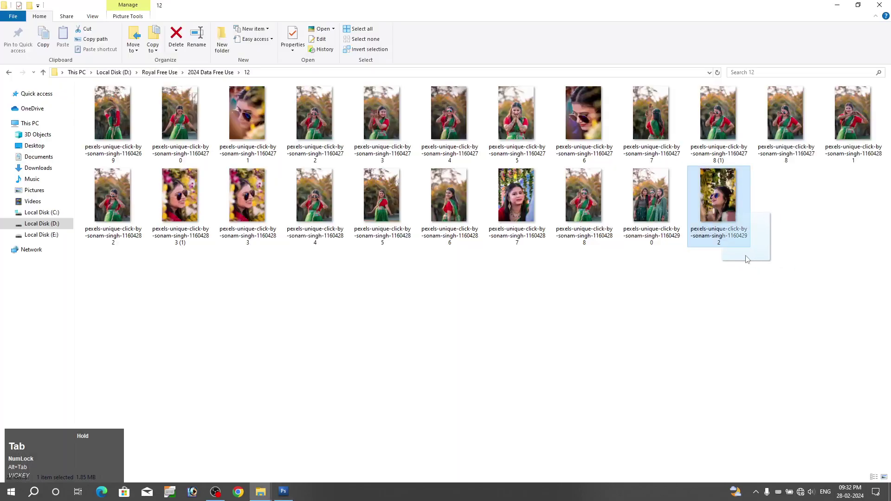
{"action": "key", "text": "alt+Tab"}
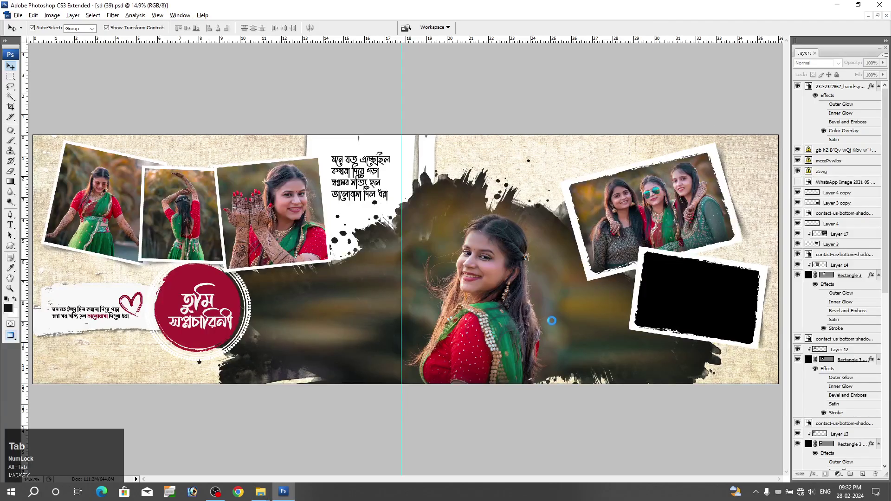
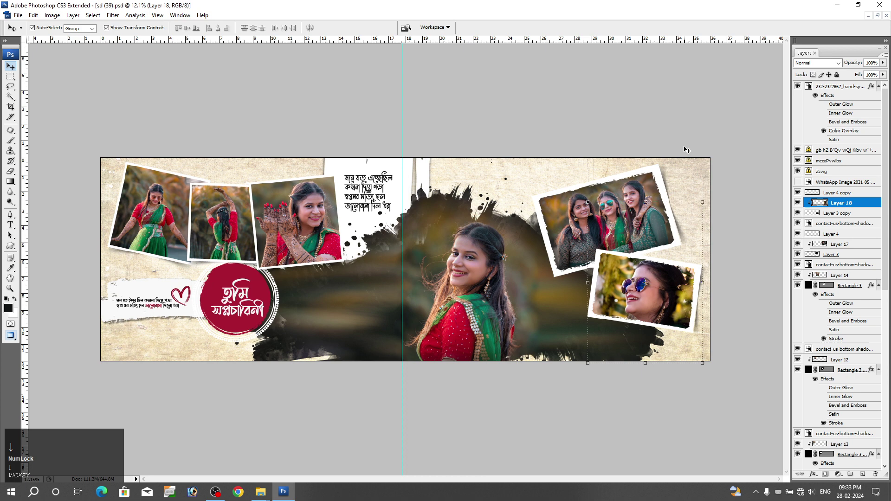
Commit the sunglasses portrait in the lower right frame, clipped, with the whole spread in view
{"action": "left_click", "coordinate": [696, 129]}
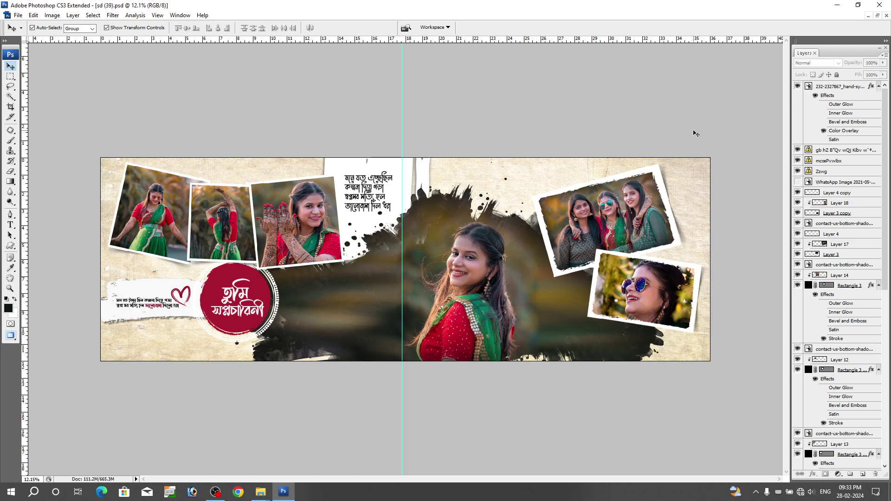
{"action": "key", "text": "ctrl+Num_Lock"}
{"action": "left_click", "coordinate": [696, 129]}
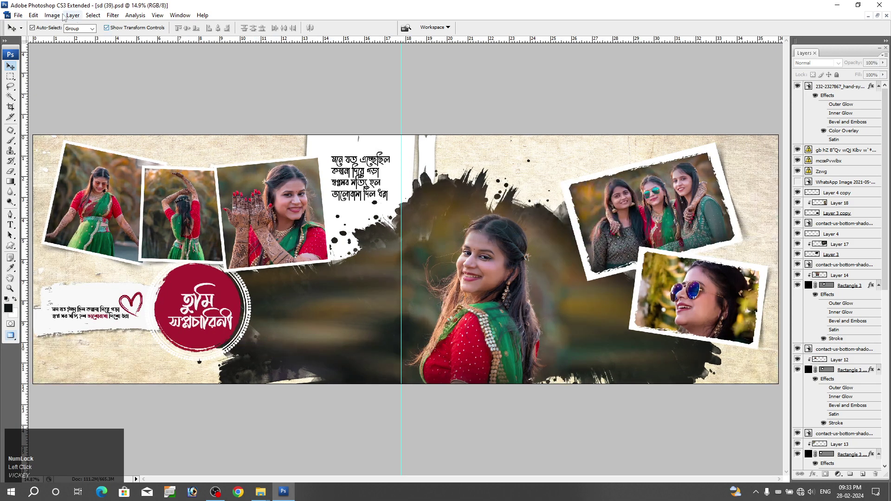